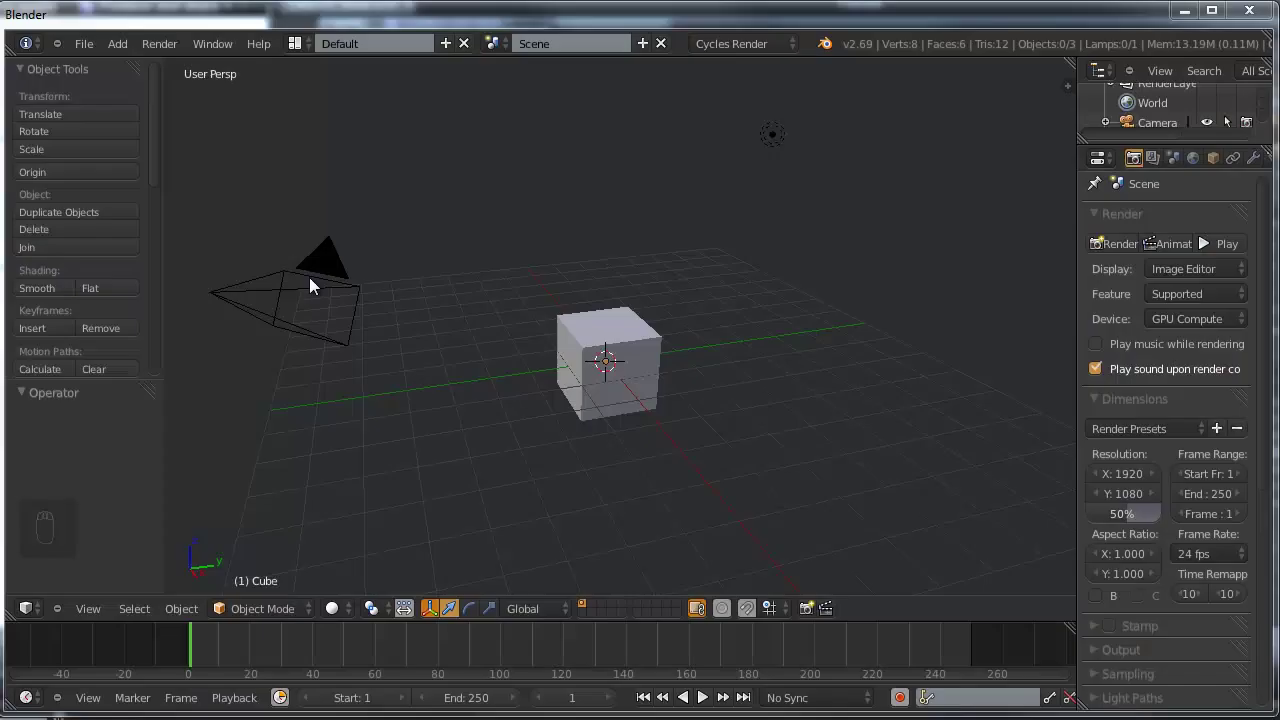
Step: Move the selected camera and lamp off to another layer with M
click(318, 286)
drag(628, 204, 1063, 177)
key(m)
drag(1063, 177, 1008, 184)
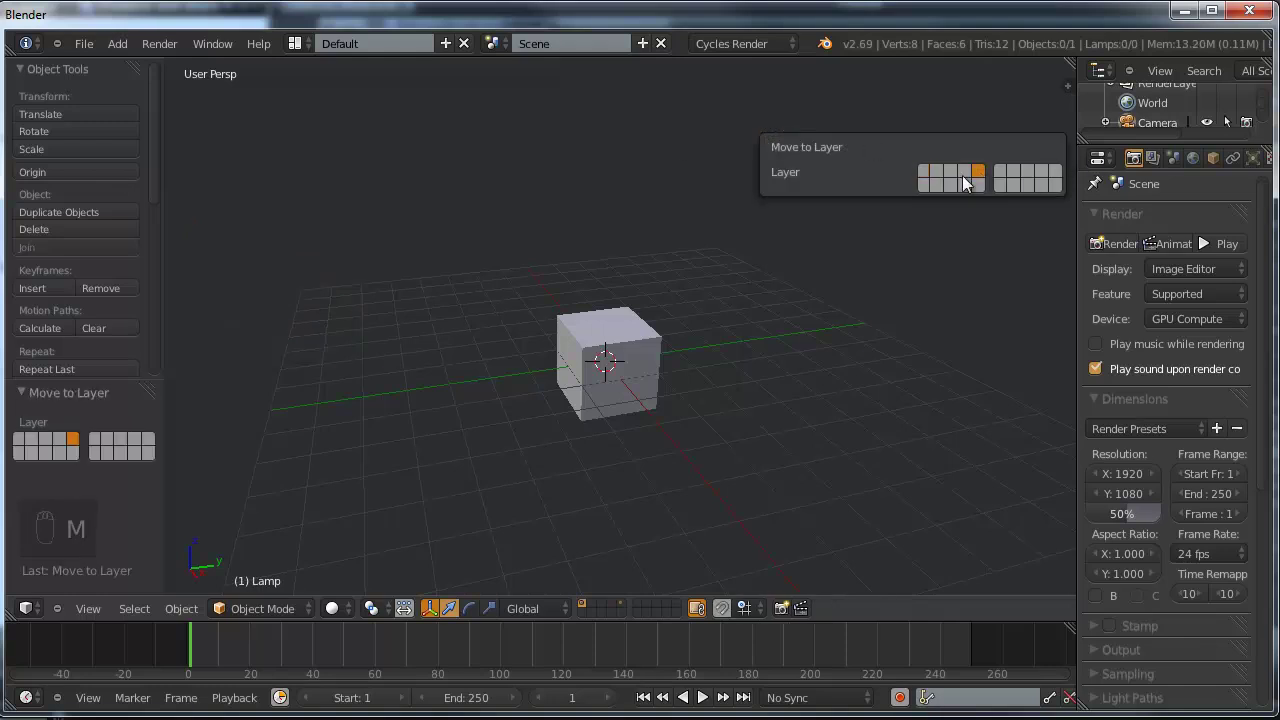
Step: Delete the default cube from the scene
right_click(648, 351)
key(x)
click(648, 351)
right_click(648, 351)
Step: Bring up the User Preferences window for the Addons tab
click(619, 334)
drag(99, 56, 215, 10)
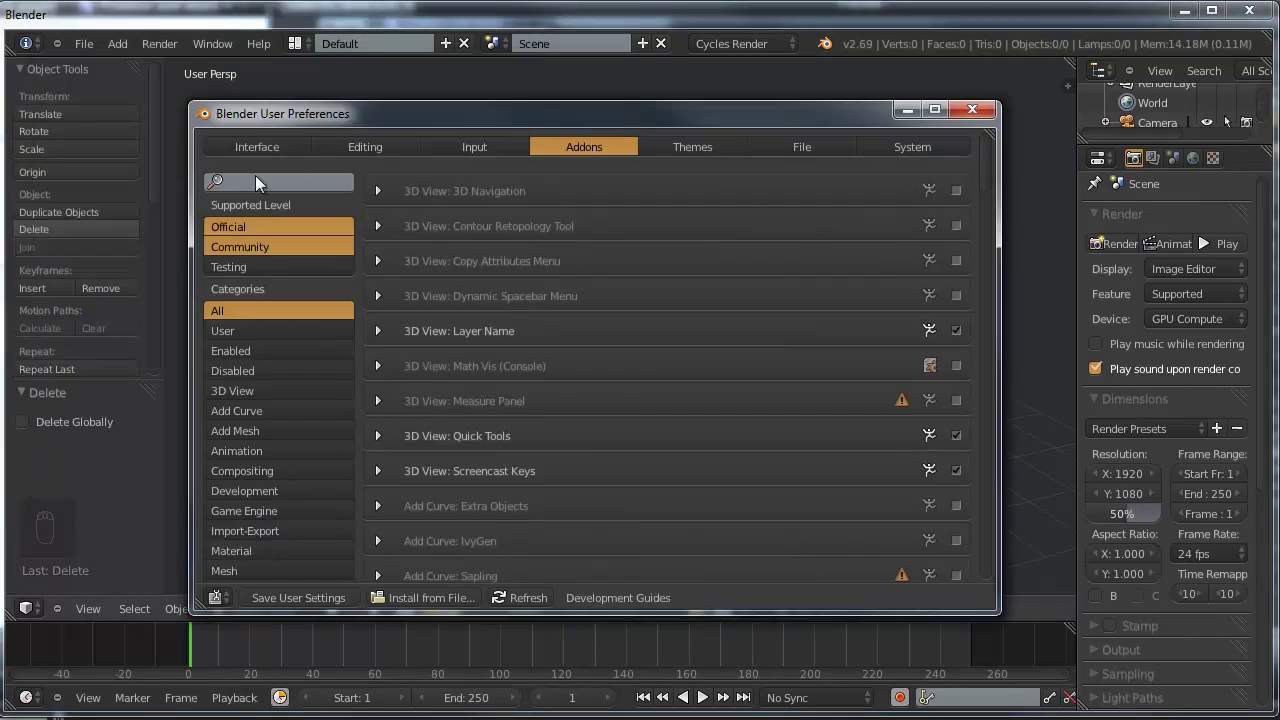